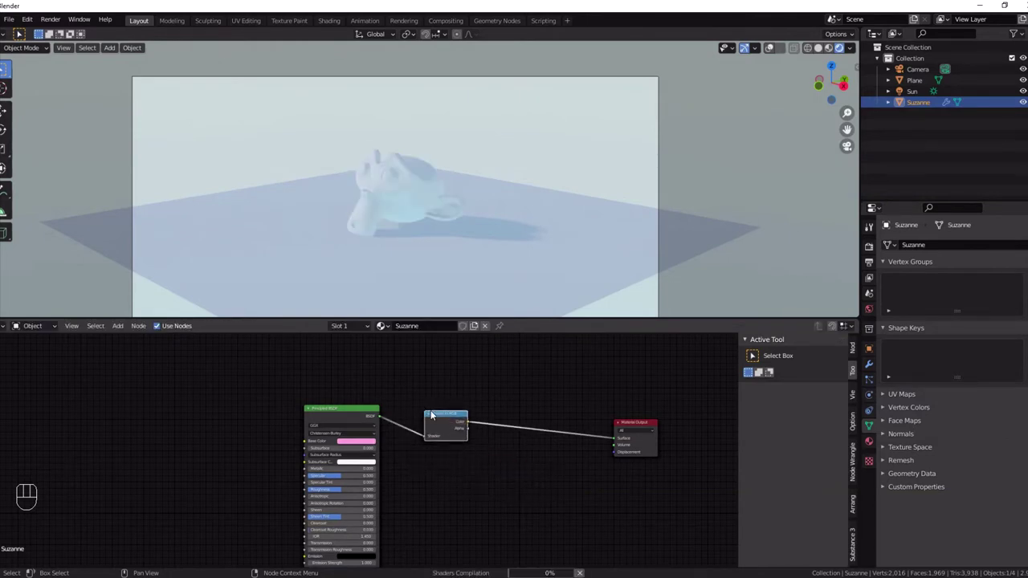
Insert a ColorRamp on the Shader to RGB link and slide its black stop to about 0.52
{"action": "scroll", "scroll_direction": "up", "scroll_amount": 3}
{"action": "middle_click", "coordinate": [604, 442]}
{"action": "key", "text": "shift+a"}
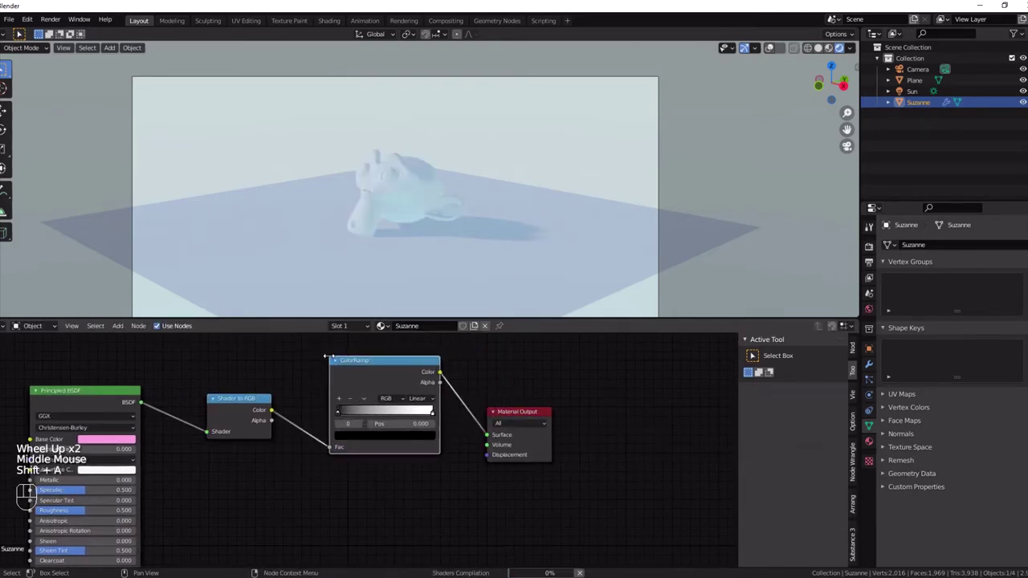
{"action": "left_click_drag", "start_coordinate": [342, 417], "coordinate": [369, 416]}
{"action": "left_click_drag", "start_coordinate": [436, 418], "coordinate": [389, 416]}
Give the ramp stop a deep blue colour with Constant interpolation and tune the stop positions
{"action": "left_click", "coordinate": [392, 440]}
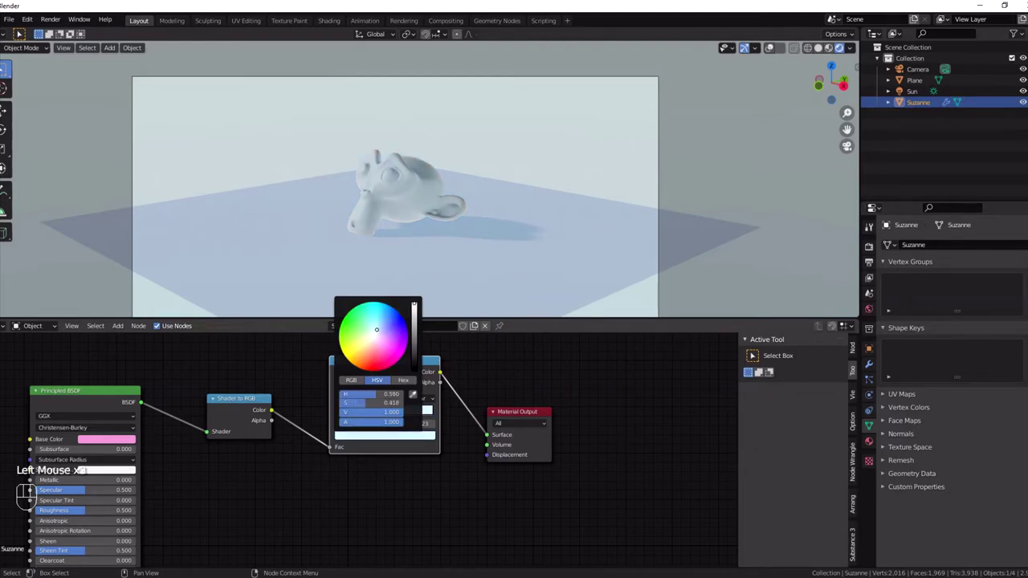
{"action": "left_click", "coordinate": [360, 415]}
{"action": "left_click", "coordinate": [364, 442]}
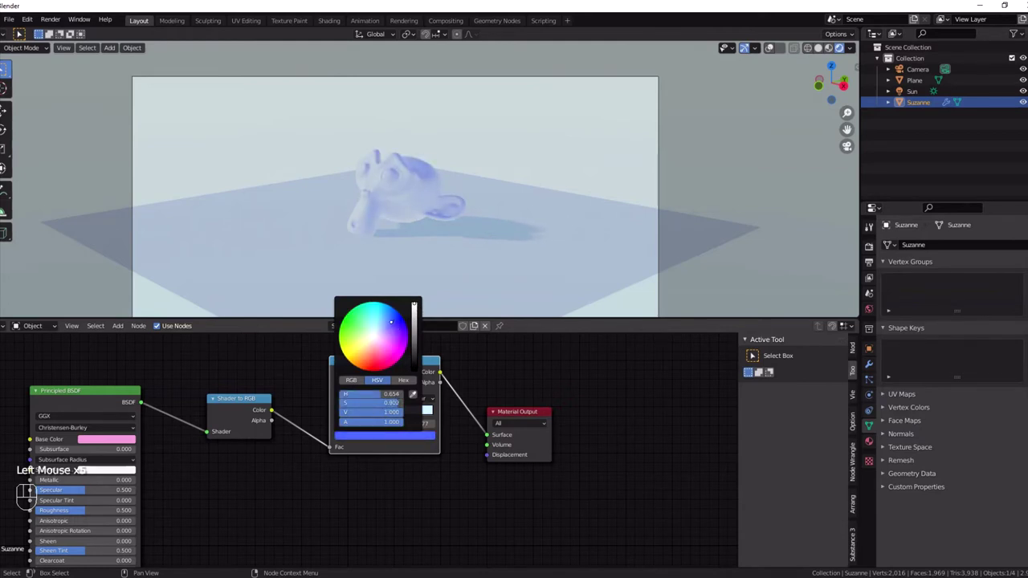
{"action": "left_click_drag", "start_coordinate": [424, 395], "coordinate": [425, 446]}
{"action": "left_click_drag", "start_coordinate": [390, 413], "coordinate": [378, 416]}
{"action": "left_click_drag", "start_coordinate": [357, 417], "coordinate": [346, 419]}
{"action": "left_click_drag", "start_coordinate": [375, 419], "coordinate": [399, 418]}
Add a pink middle band to the ramp and slide the yellow band's start further left
{"action": "left_click", "coordinate": [343, 404]}
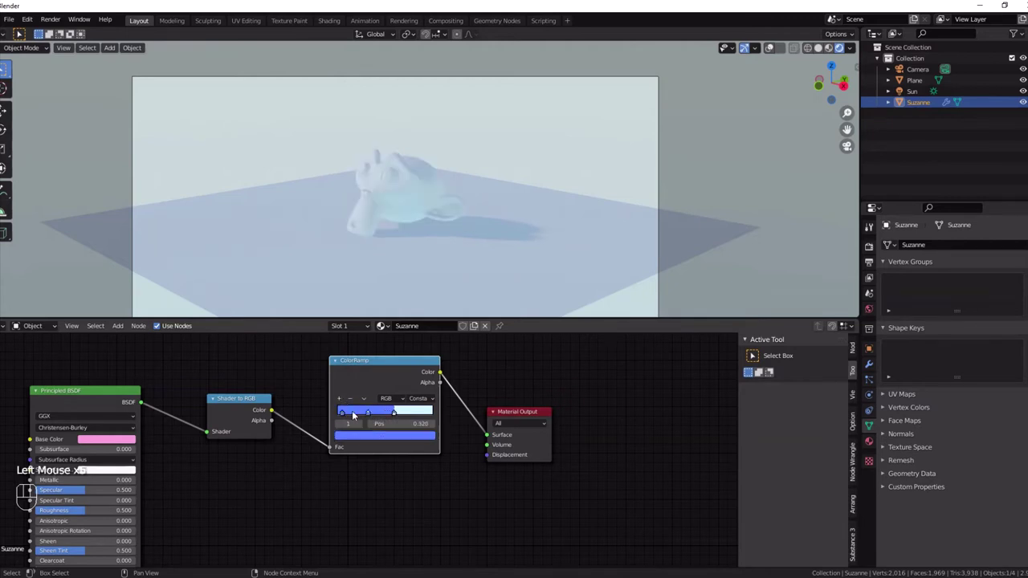
{"action": "left_click", "coordinate": [366, 436]}
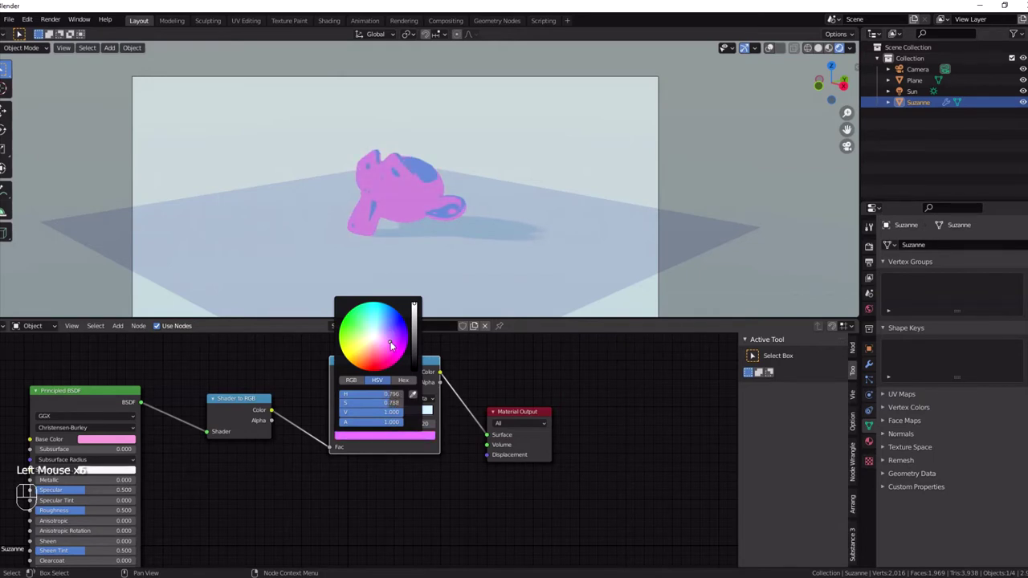
{"action": "left_click", "coordinate": [400, 416]}
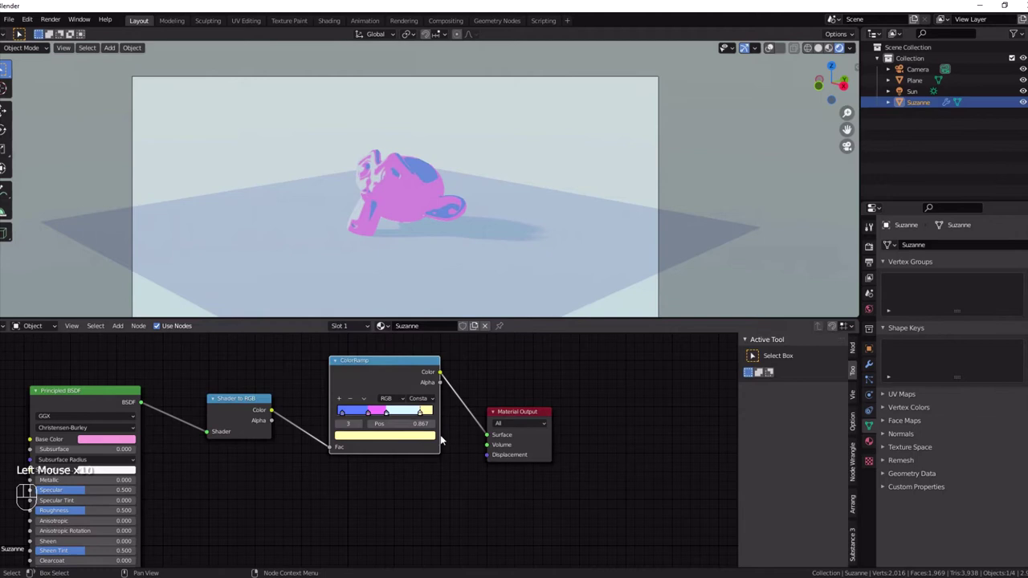
{"action": "left_click_drag", "start_coordinate": [424, 417], "coordinate": [847, 131]}
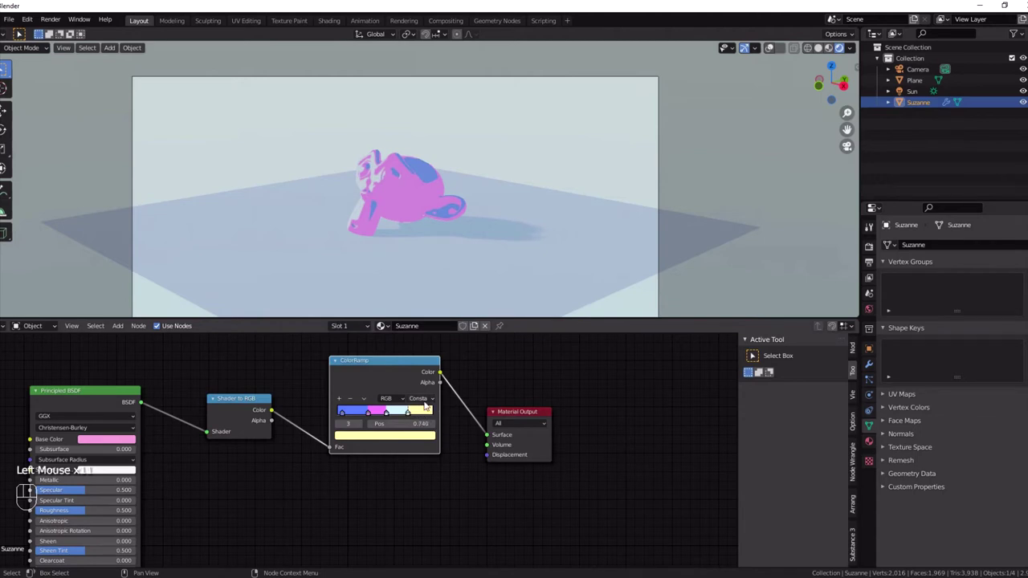
{"action": "left_click", "coordinate": [847, 131]}
Rotate the Sun lamp to change the light direction on Suzanne
{"action": "left_click", "coordinate": [907, 97]}
{"action": "key", "text": "r"}
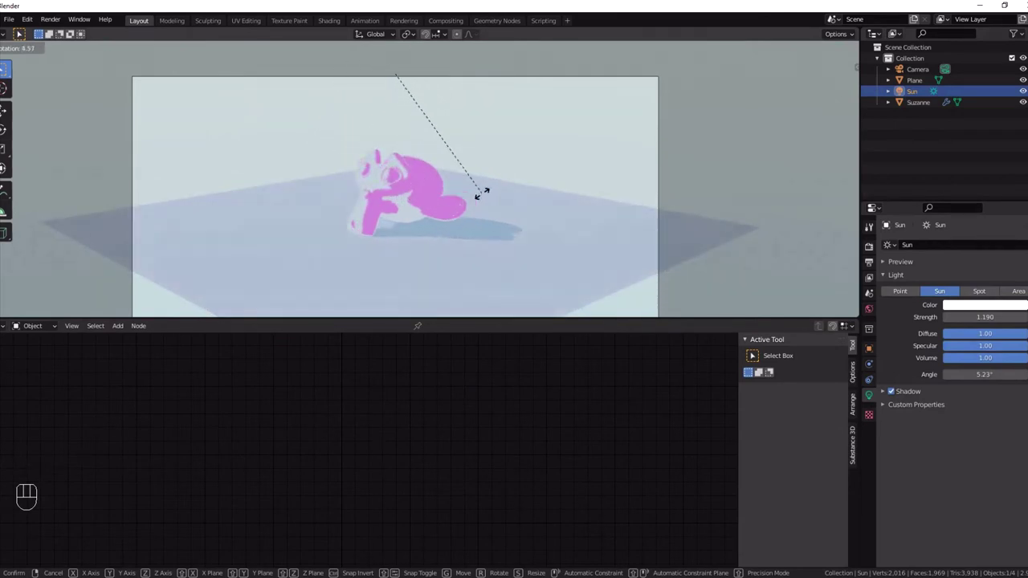
{"action": "left_click", "coordinate": [420, 187]}
{"action": "scroll", "scroll_direction": "up", "scroll_amount": 3}
Shift the light band's start right so the pink band widens on Suzanne
{"action": "left_click_drag", "start_coordinate": [418, 388], "coordinate": [455, 386]}
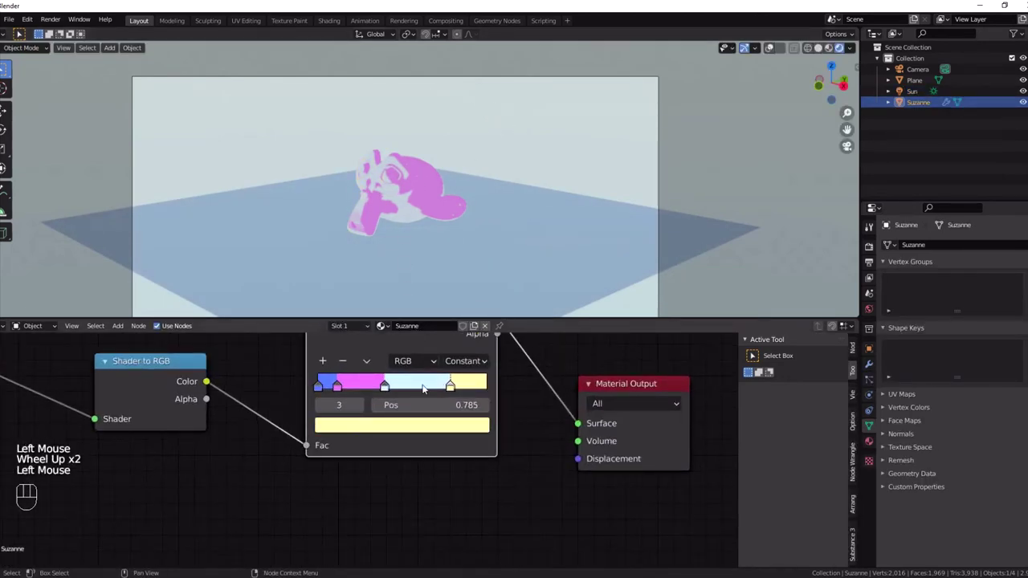
{"action": "left_click_drag", "start_coordinate": [389, 390], "coordinate": [398, 386]}
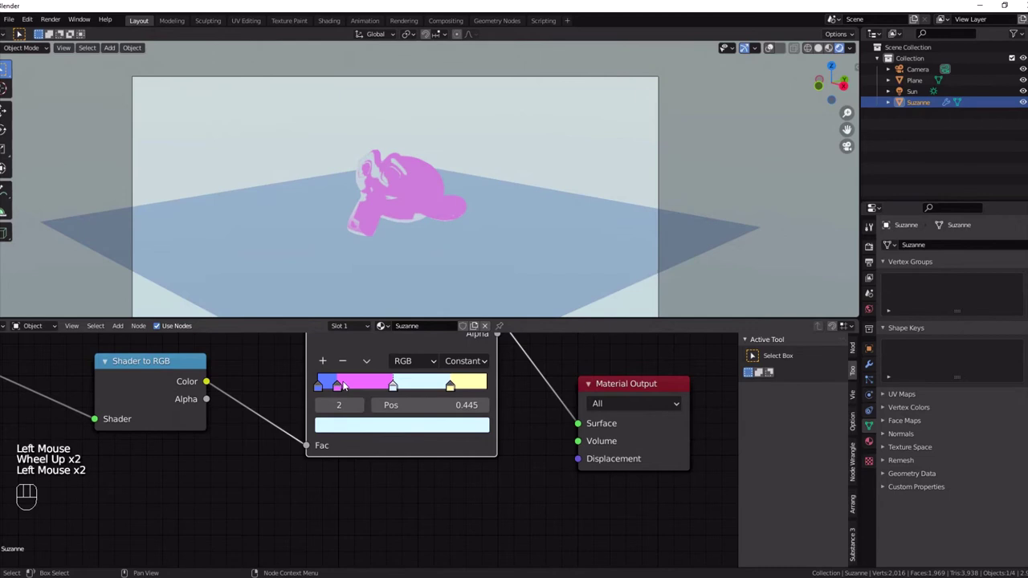
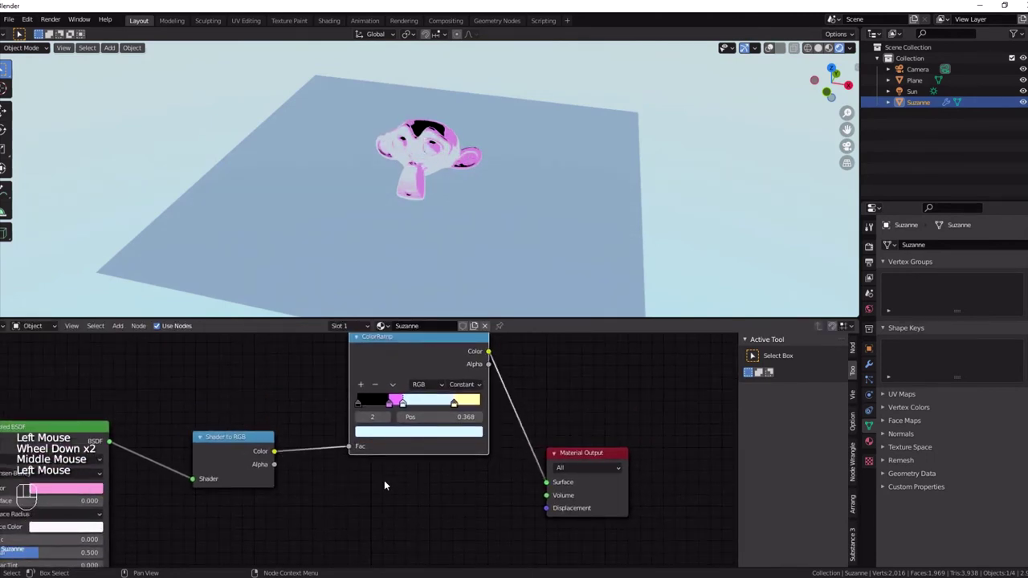
Add a second ColorRamp fed by Shader to RGB colour and preview its output on Suzanne
{"action": "key", "text": "shift+a"}
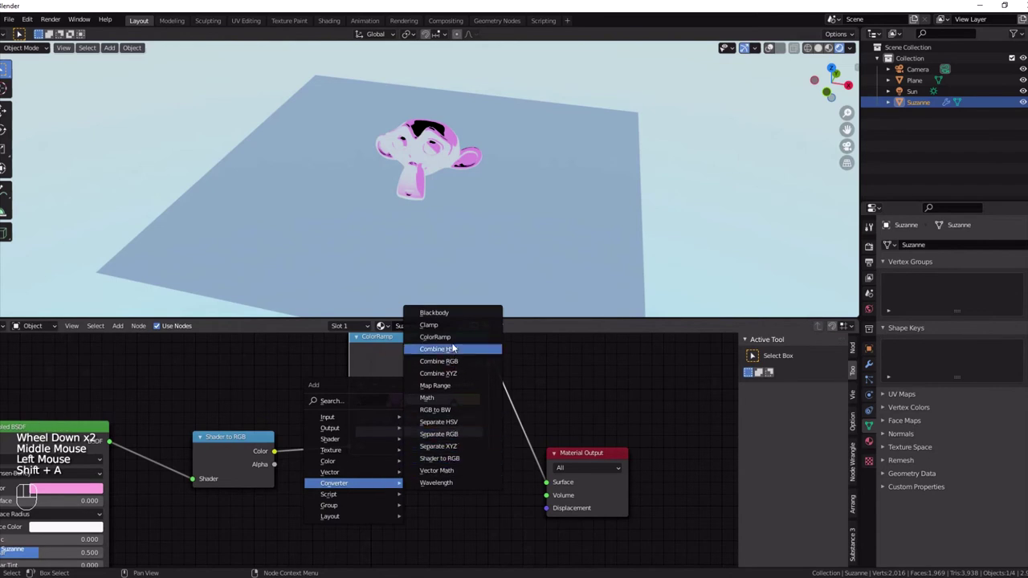
{"action": "middle_click", "coordinate": [325, 480]}
{"action": "scroll", "scroll_direction": "down", "scroll_amount": 3}
{"action": "middle_click", "coordinate": [333, 495]}
{"action": "left_click_drag", "start_coordinate": [313, 406], "coordinate": [363, 481]}
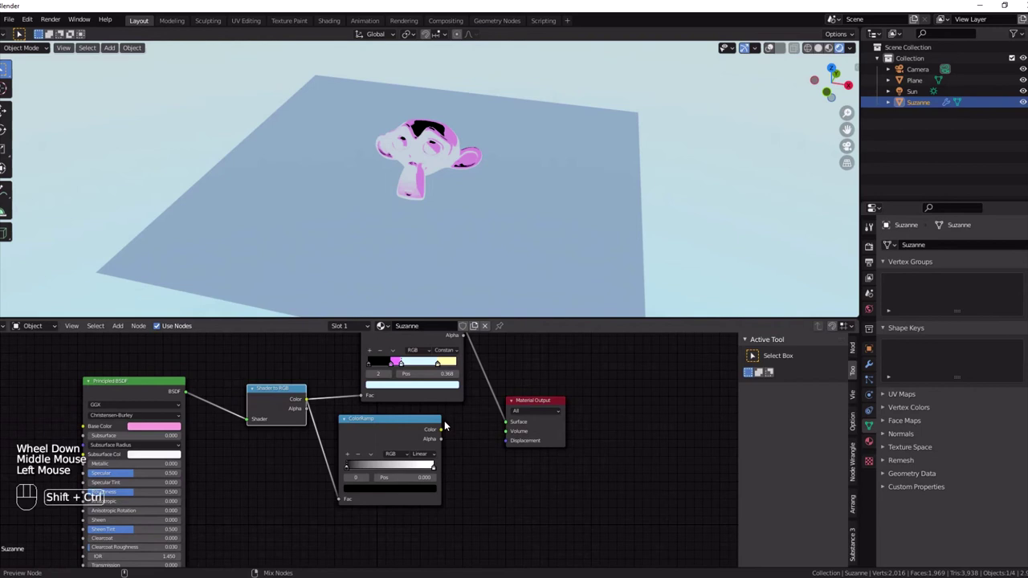
{"action": "left_click", "coordinate": [429, 434]}
{"action": "left_click", "coordinate": [374, 505]}
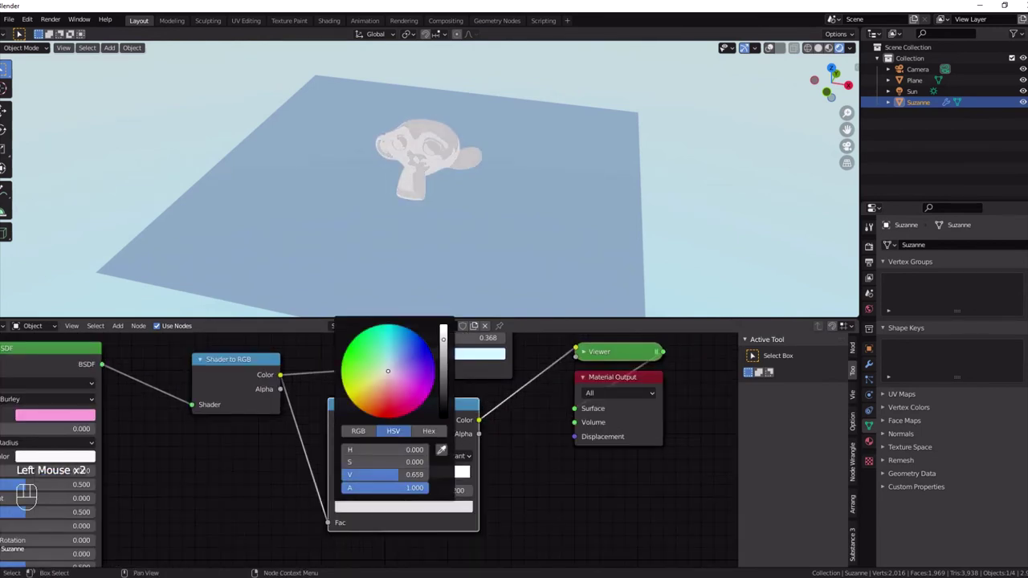
Set the second ramp to Constant stepped black, light grey and white bands
{"action": "scroll", "scroll_direction": "up", "scroll_amount": 3}
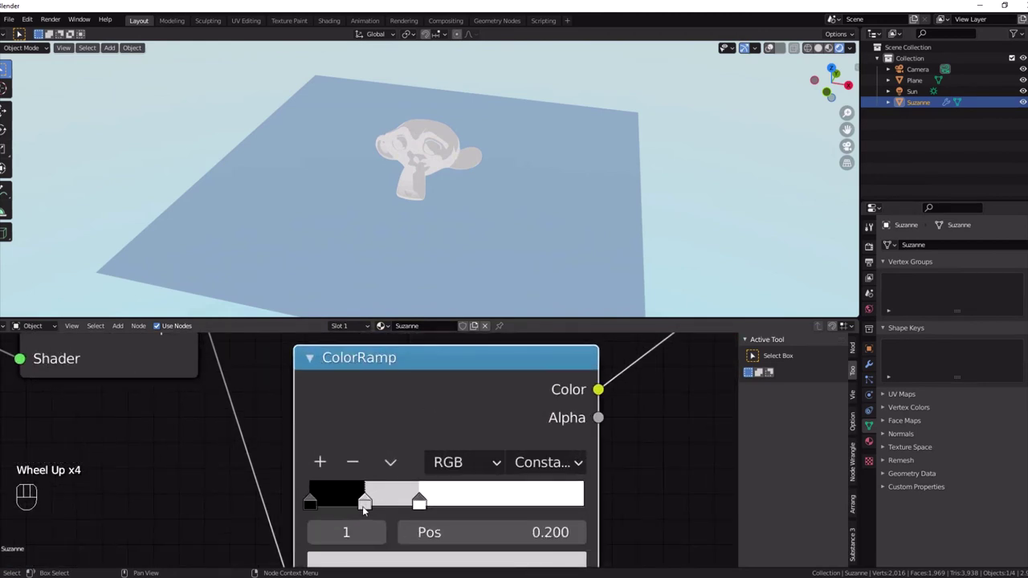
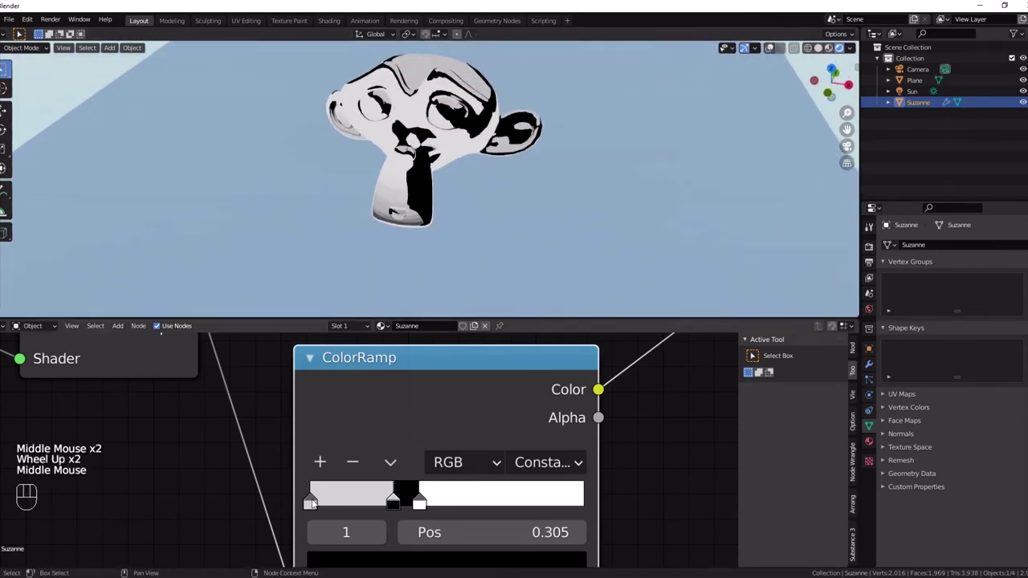
Narrow the second ramp's black band to around 0.29 for thin ink-like lines on Suzanne
{"action": "left_click_drag", "start_coordinate": [395, 501], "coordinate": [400, 499]}
{"action": "left_click_drag", "start_coordinate": [420, 509], "coordinate": [407, 507]}
{"action": "left_click_drag", "start_coordinate": [398, 503], "coordinate": [390, 506]}
{"action": "scroll", "scroll_direction": "down", "scroll_amount": 3}
{"action": "left_click_drag", "start_coordinate": [406, 152], "coordinate": [506, 125]}
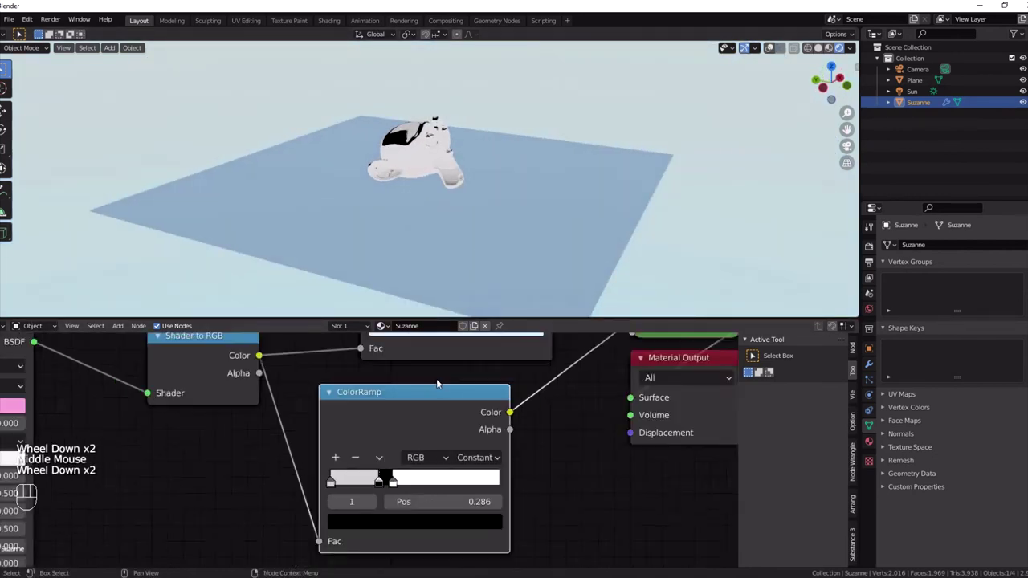